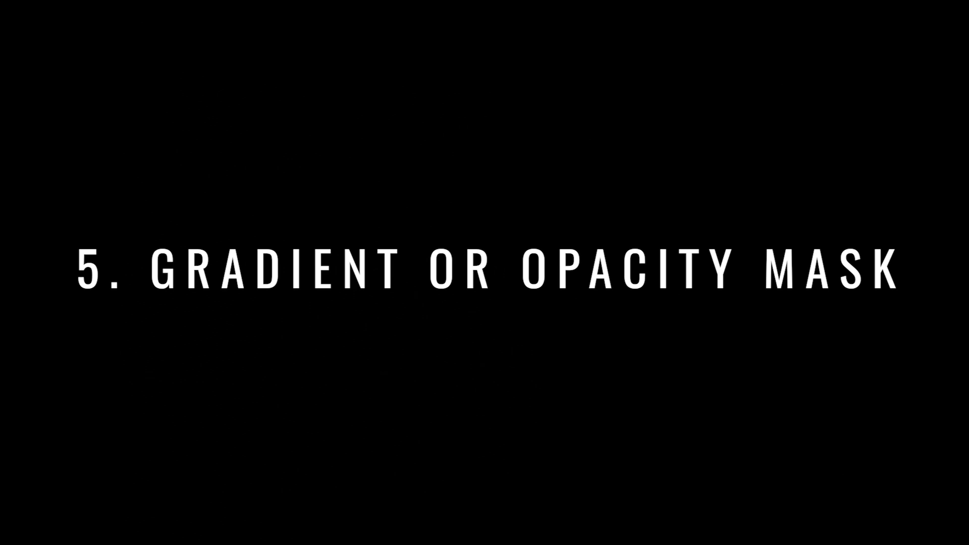
# Step: Drop the portrait JPG onto the artboard and scale it to fill the artboard height, centred
pyautogui.click(558, 275)
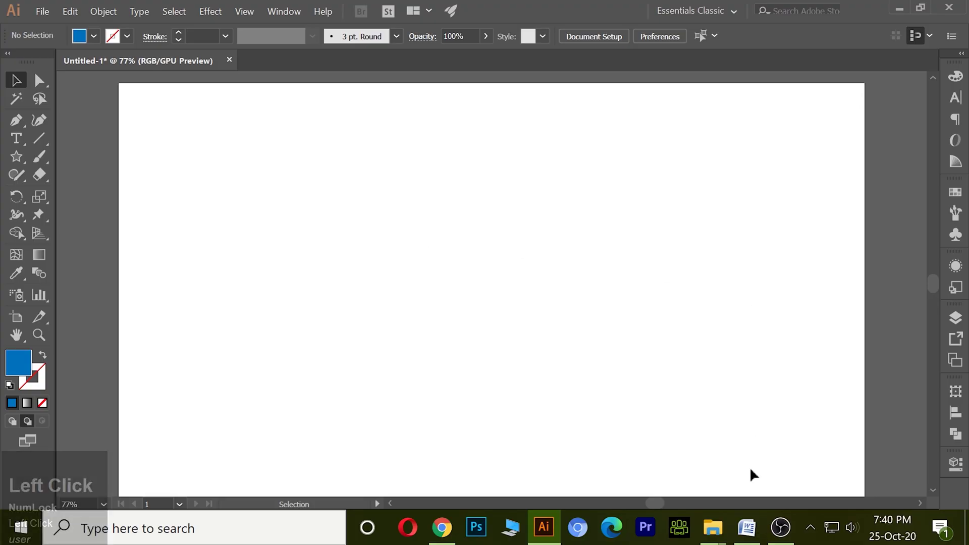
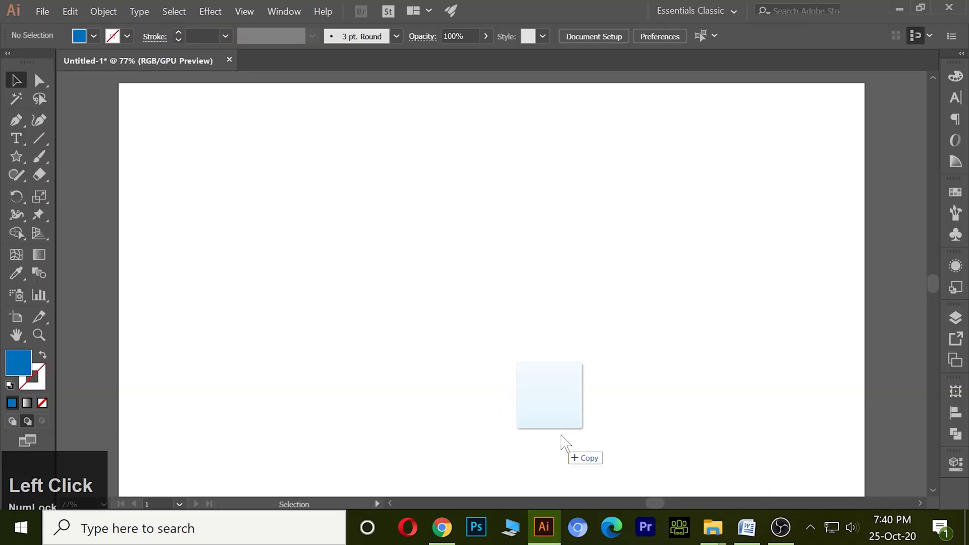
pyautogui.click(250, 44)
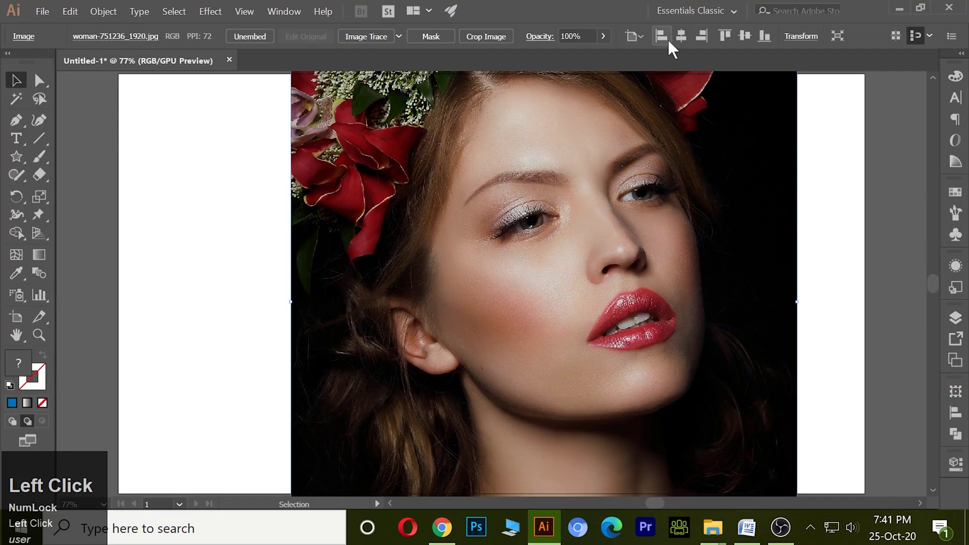
pyautogui.scroll(-3)
pyautogui.scroll(3)
pyautogui.scroll(-3)
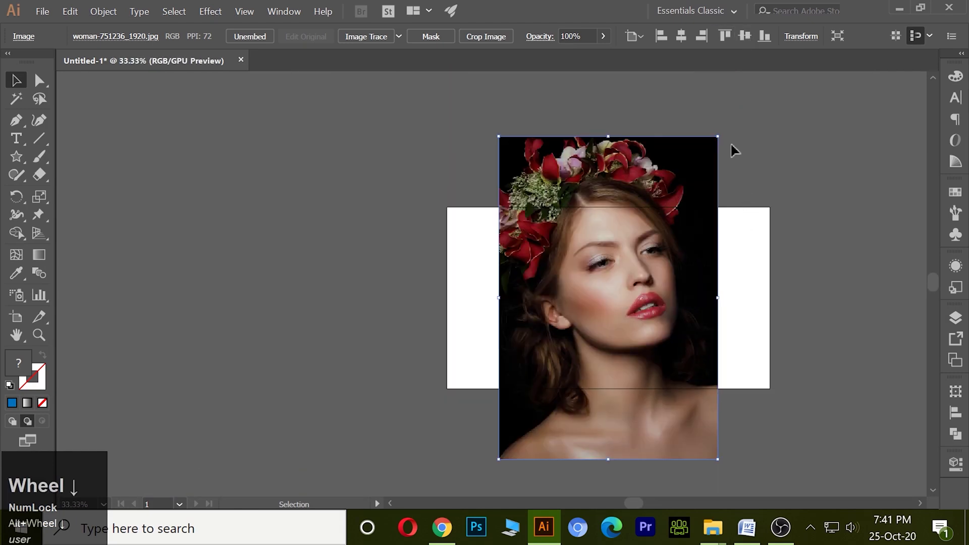
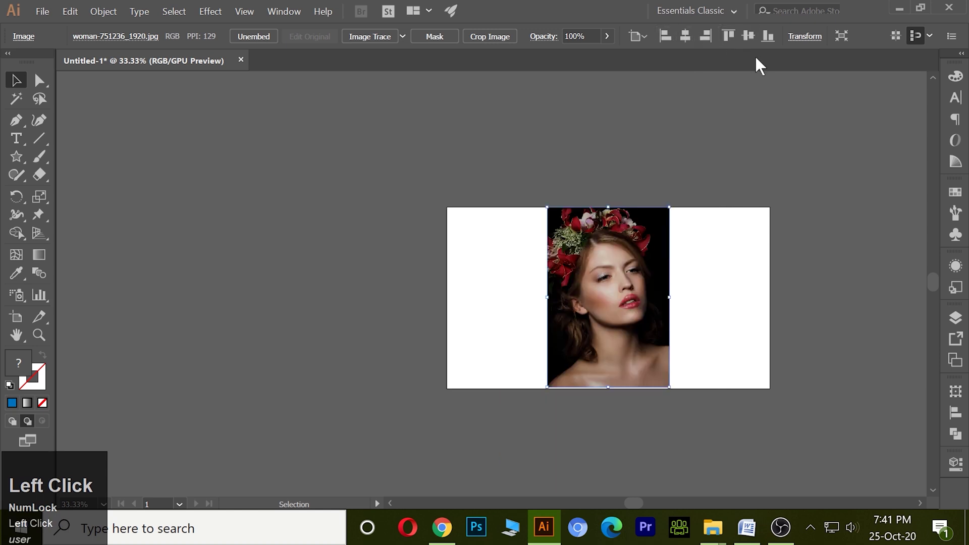
pyautogui.press('ctrl+1')
pyautogui.press('ctrl+0')
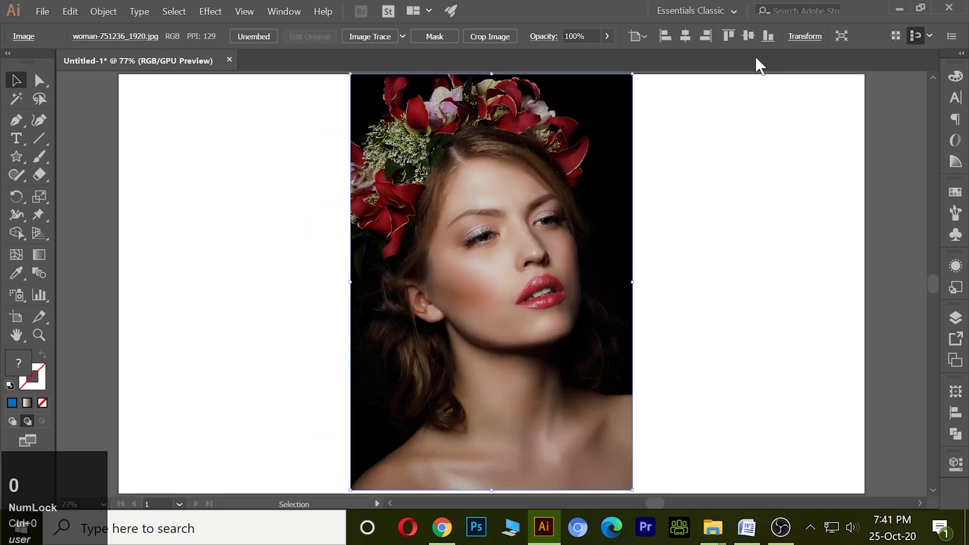
pyautogui.moveTo(496, 189); pyautogui.dragTo(738, 300)
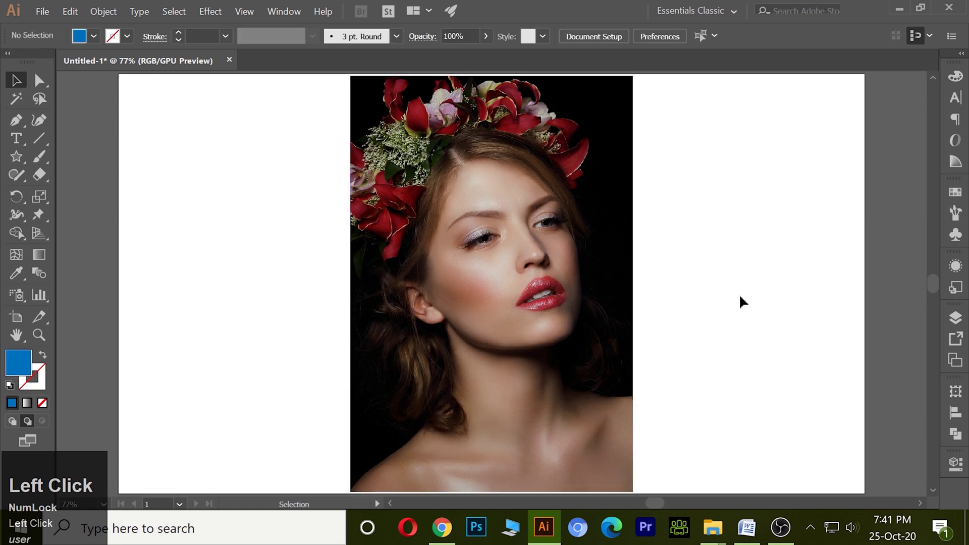
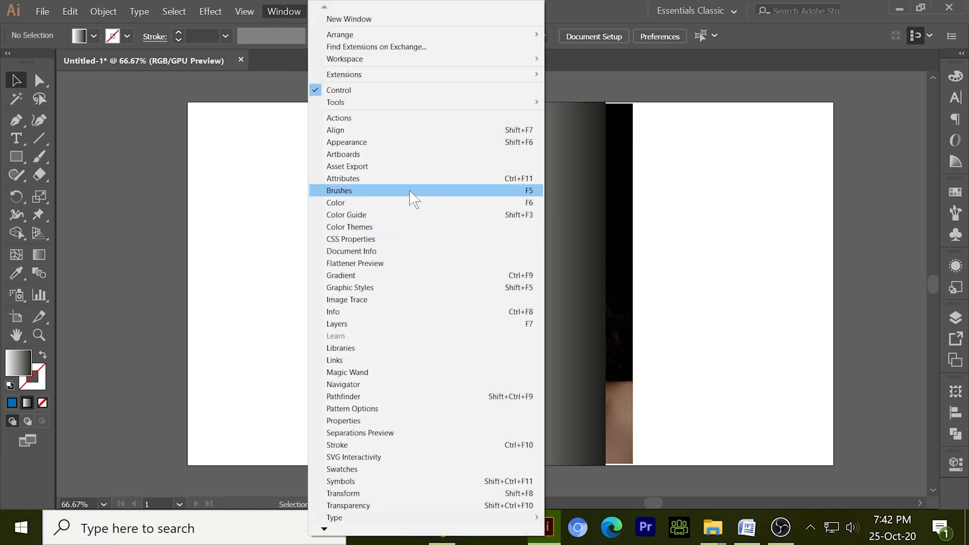
# Step: Select the photo with the gradient rectangle and make the rectangle its opacity mask
pyautogui.moveTo(402, 510); pyautogui.dragTo(920, 179)
pyautogui.click(921, 179)
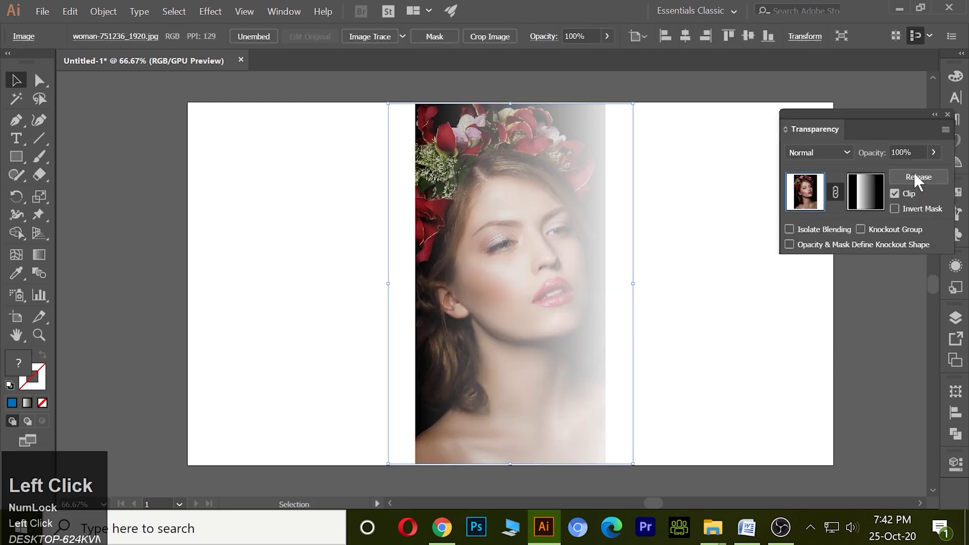
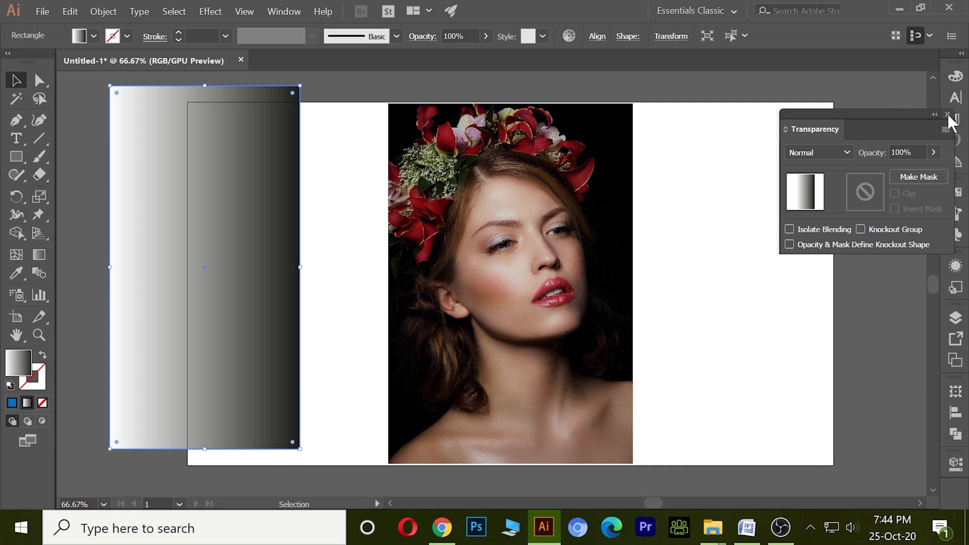
# Step: Shrink the gradient rectangle into a single small tile for the 4x4 grid
pyautogui.click(753, 271)
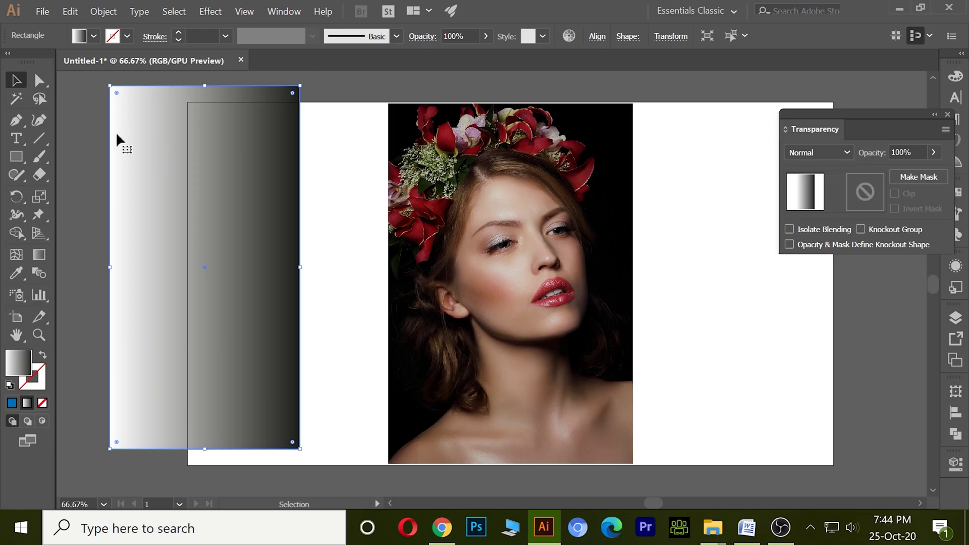
pyautogui.click(171, 137)
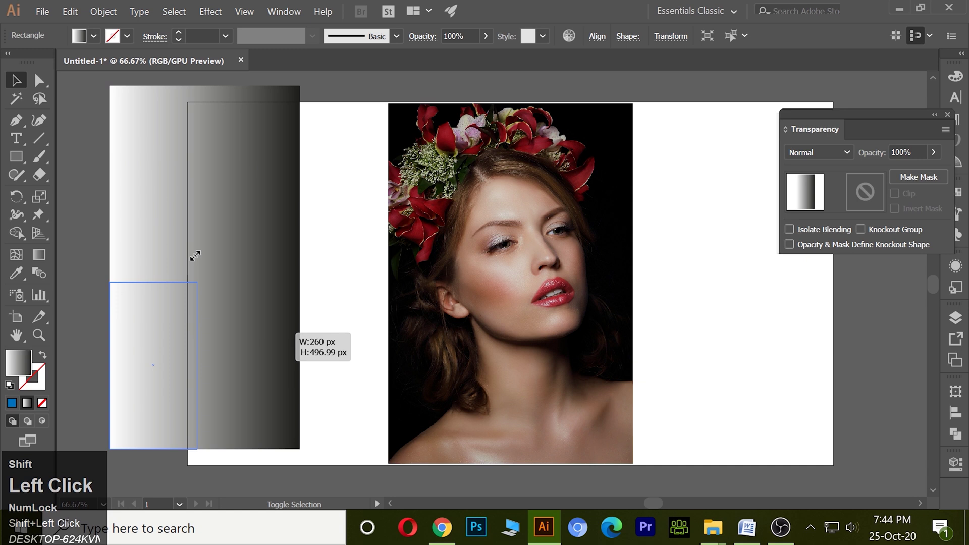
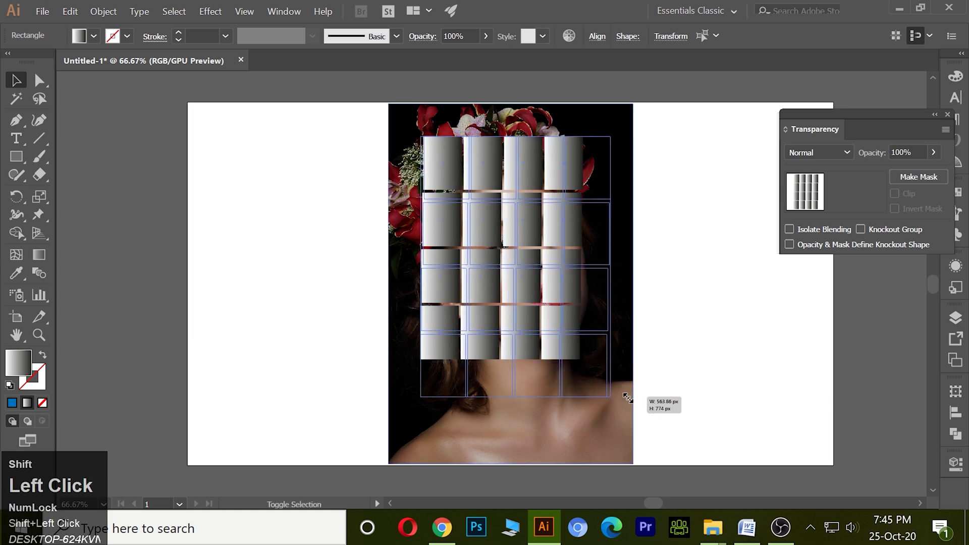
# Step: Try Make Mask on the photo with the ungrouped tiles, then undo the failed mask
pyautogui.press('ctrl+z')
pyautogui.moveTo(676, 246); pyautogui.dragTo(930, 185)
pyautogui.click(930, 186)
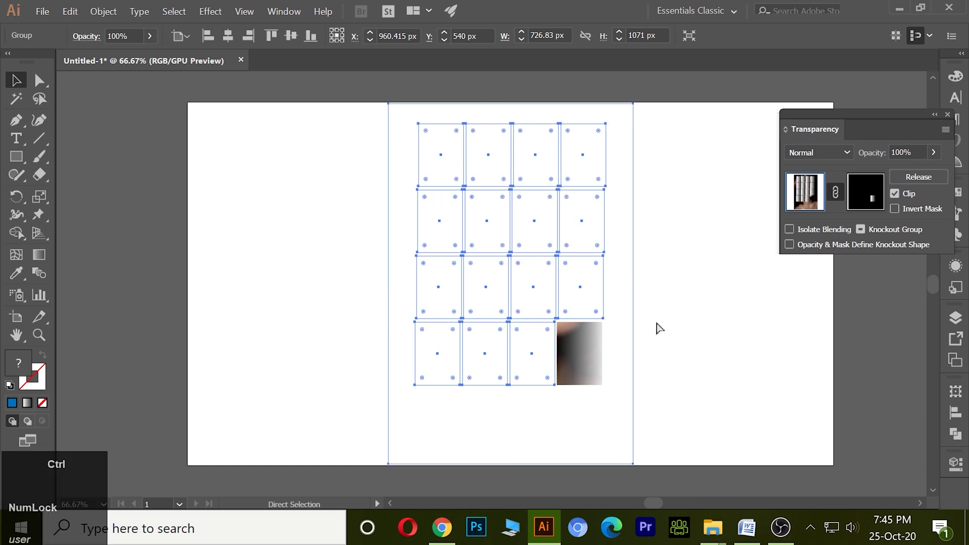
pyautogui.press('ctrl+z')
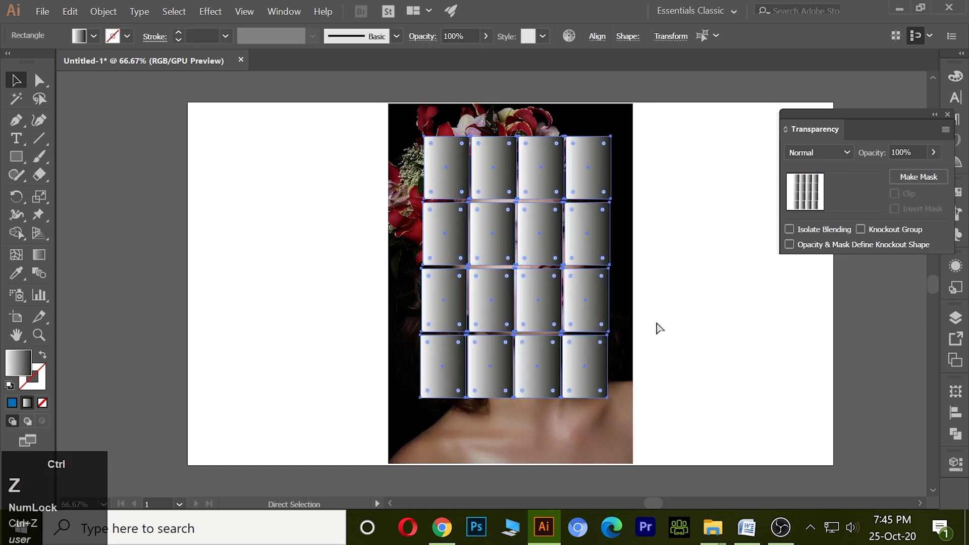
# Step: Enlarge the grouped tile grid over the portrait and select it together with the photo
pyautogui.moveTo(296, 256); pyautogui.dragTo(550, 171)
pyautogui.moveTo(550, 171); pyautogui.dragTo(918, 182)
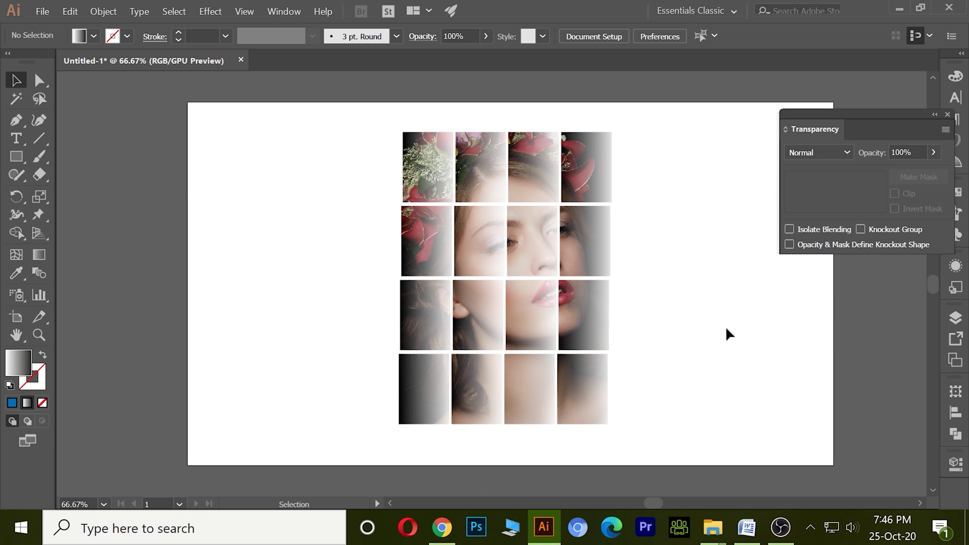
# Step: Select the masked portrait and switch back from mask editing to the photo thumbnail
pyautogui.click(572, 253)
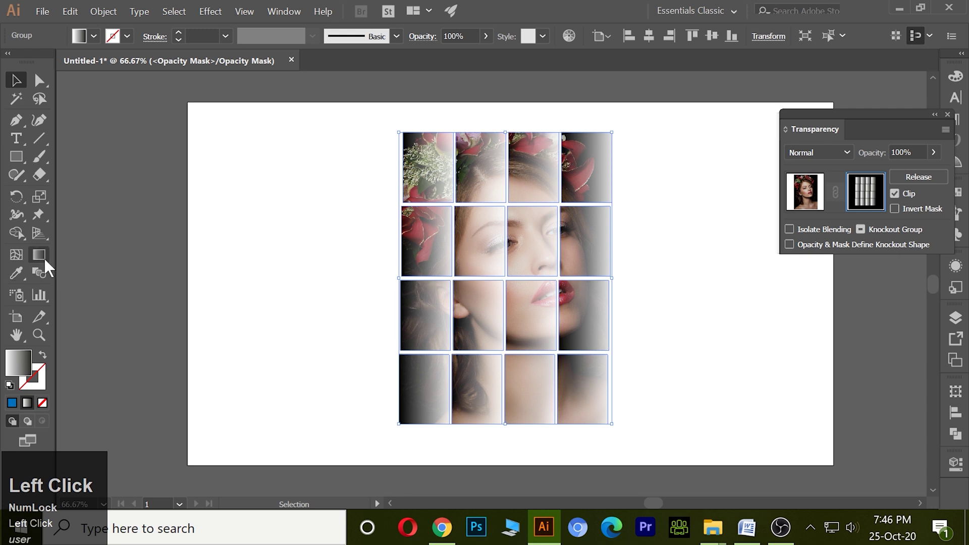
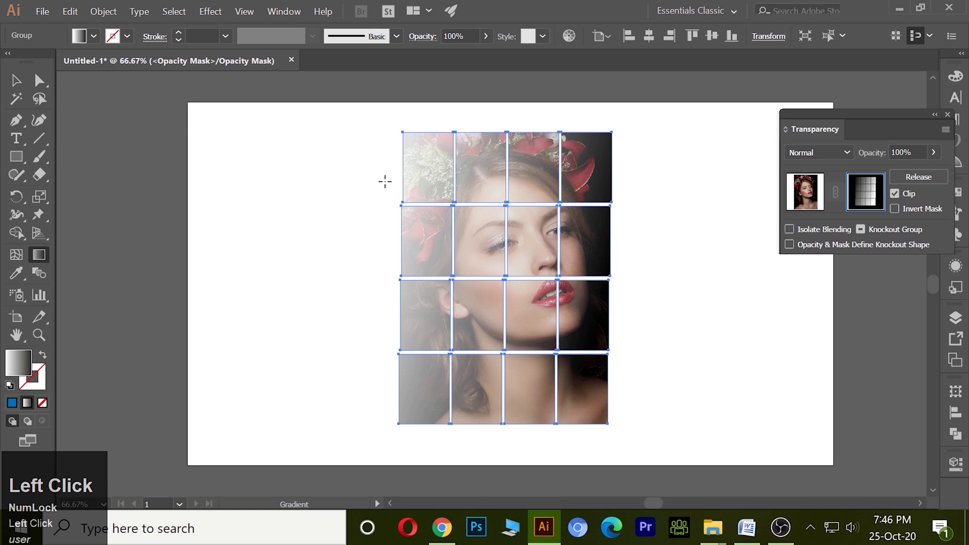
pyautogui.click(898, 210)
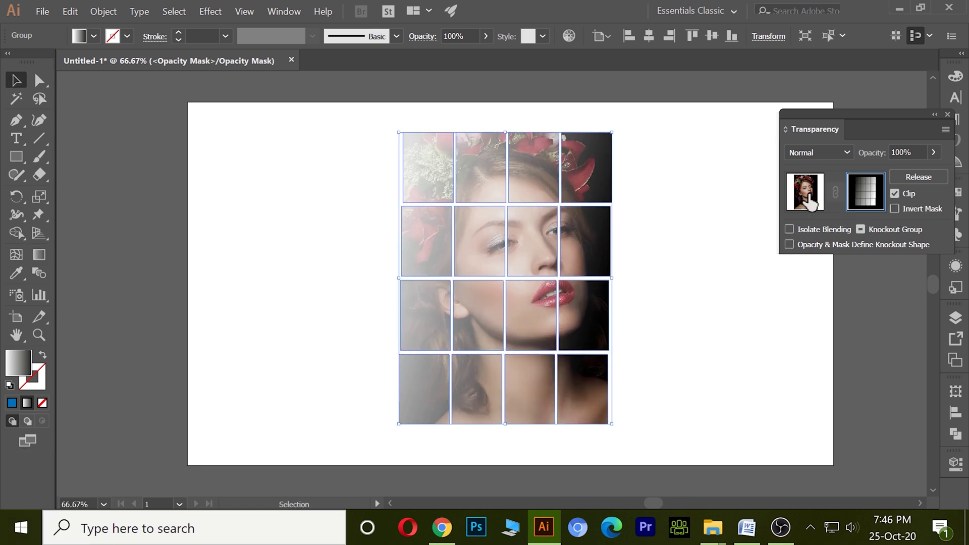
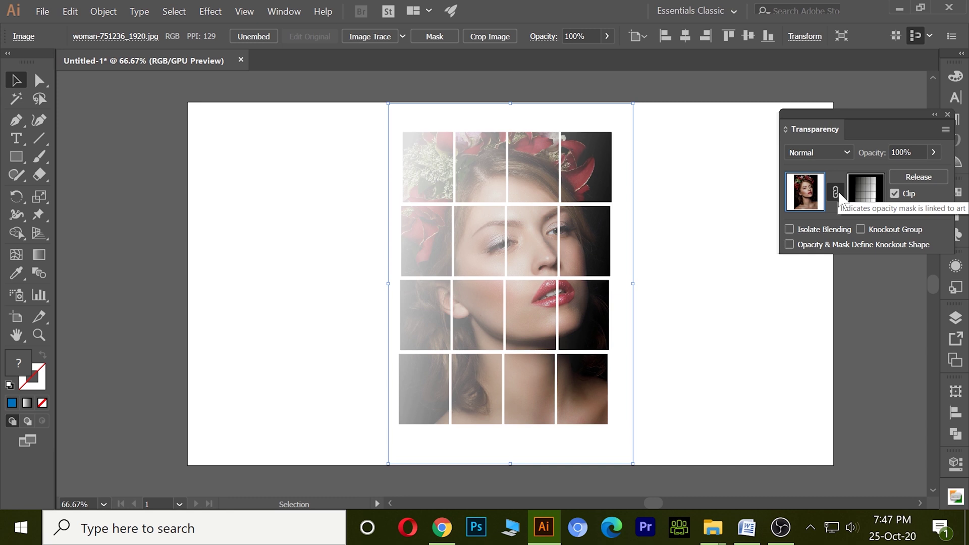
# Step: Unlink the mask and reposition the portrait within the tile grid
pyautogui.click(844, 198)
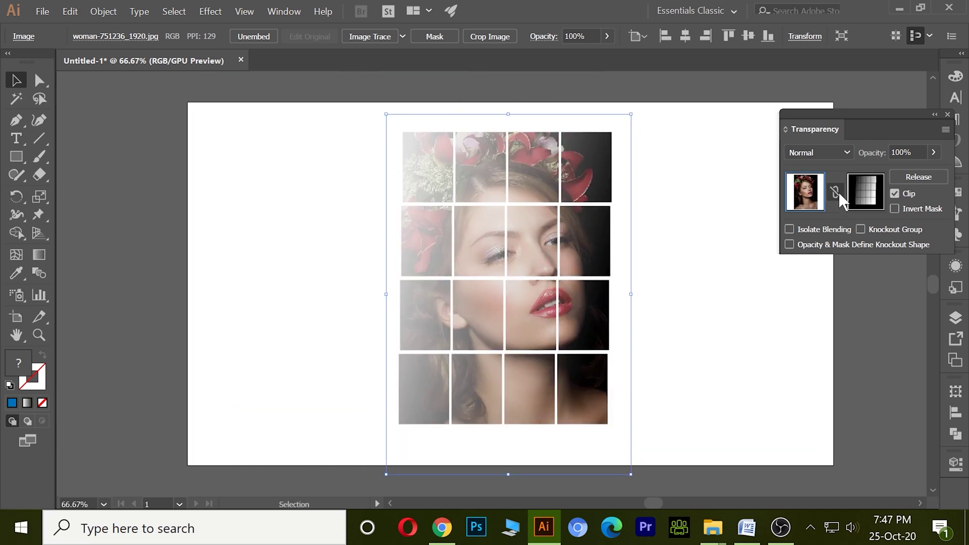
pyautogui.moveTo(844, 199); pyautogui.dragTo(951, 135)
# Step: Release the opacity mask via the Transparency menu and remove the gradient tile grid
pyautogui.click(950, 135)
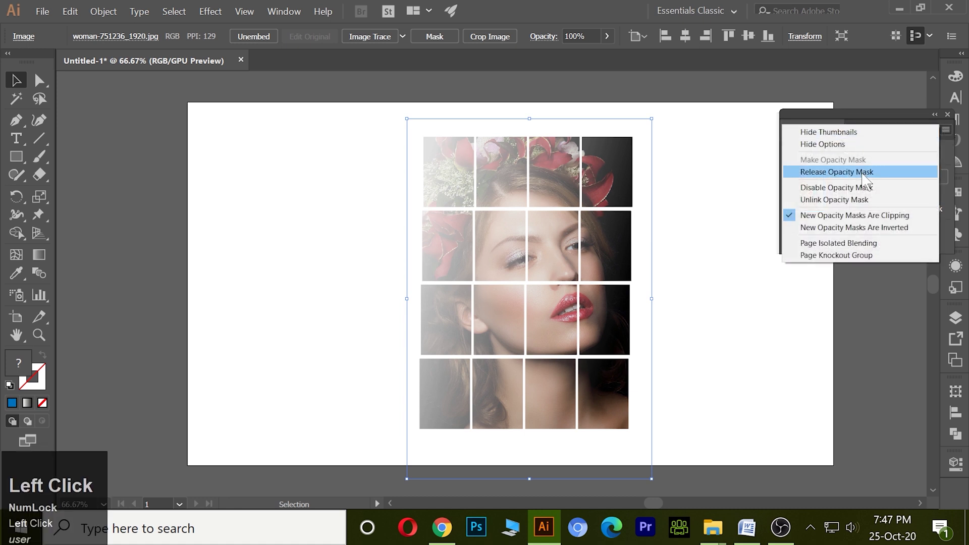
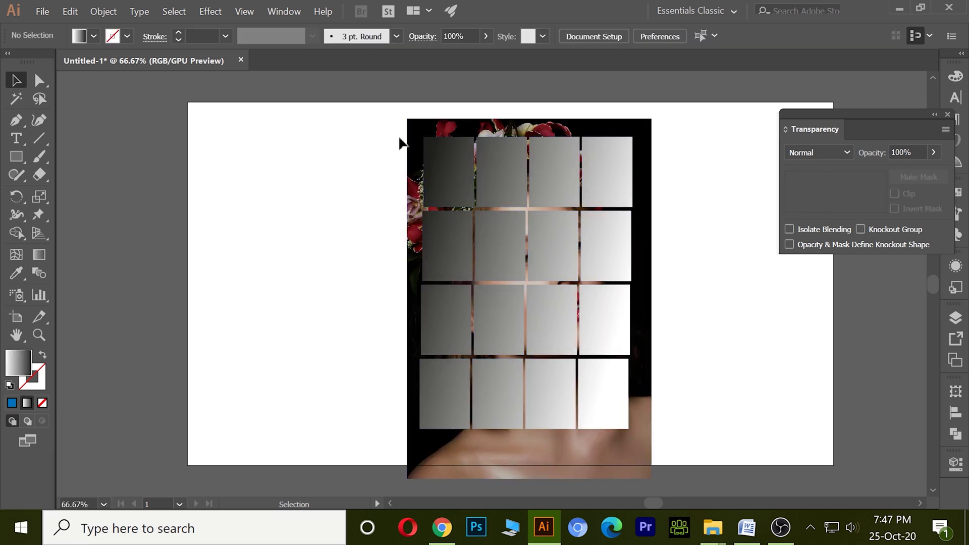
pyautogui.click(416, 135)
pyautogui.press('ctrl+shift+]')
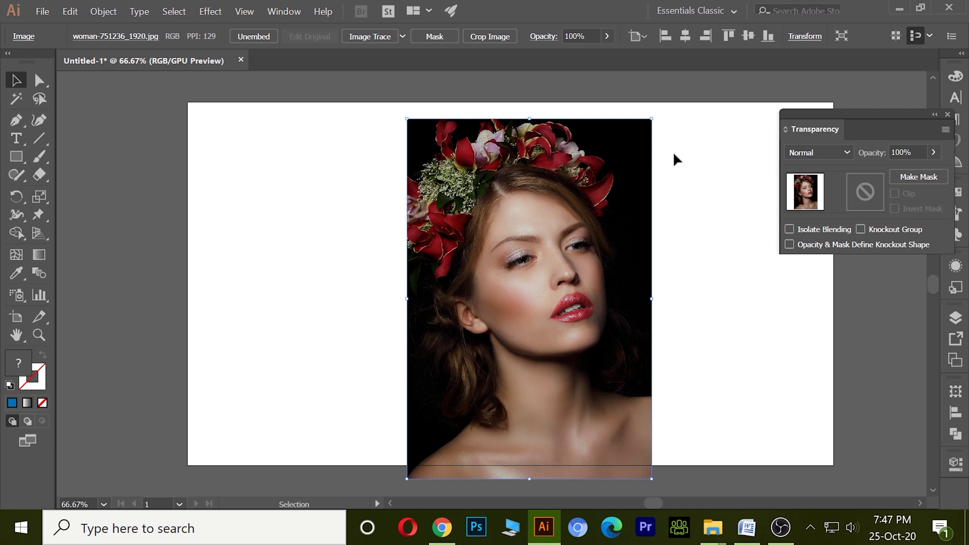